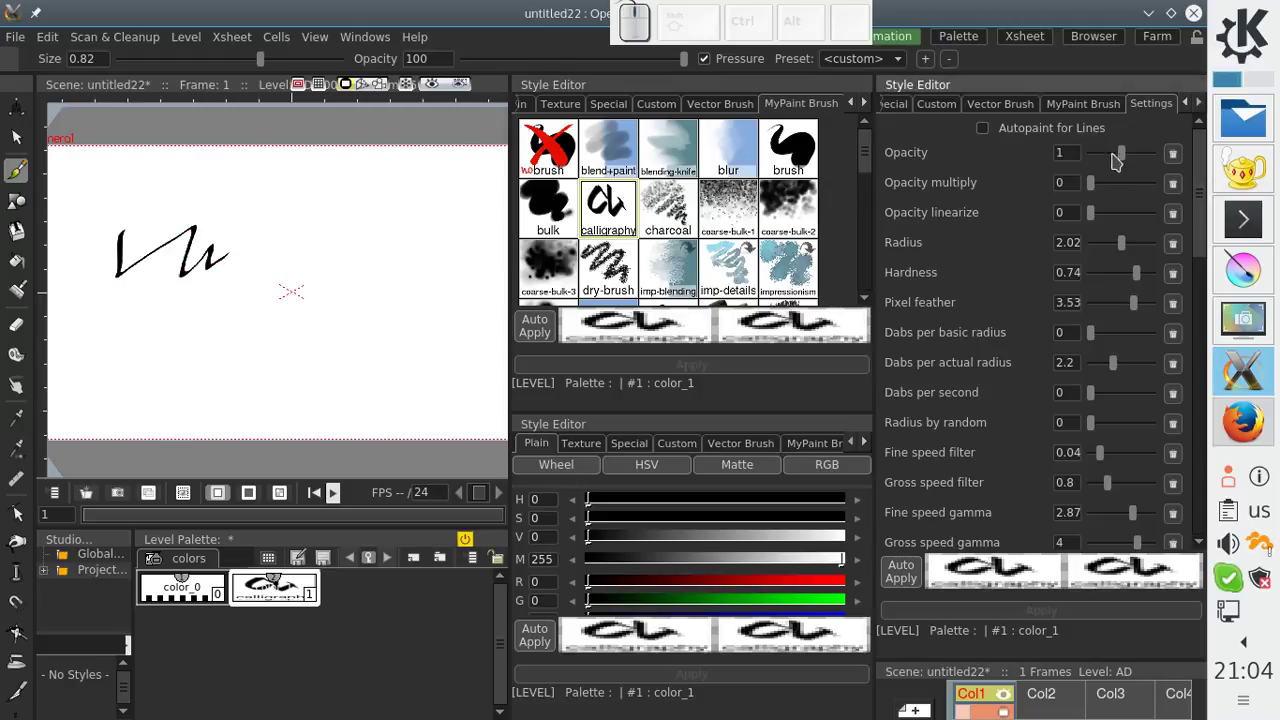
Step: Add a smaller black calligraphy stroke and lower the brush opacity to about 0.06
{"action": "scroll", "scroll_direction": "up", "scroll_amount": 3}
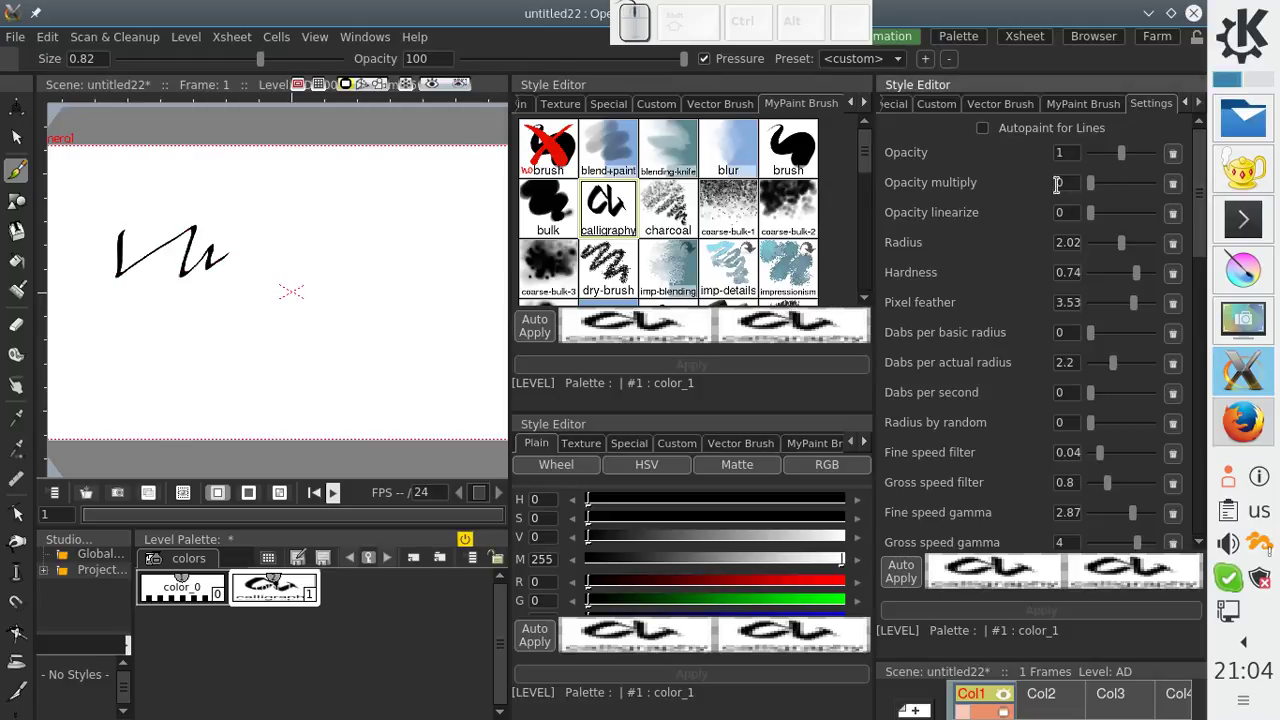
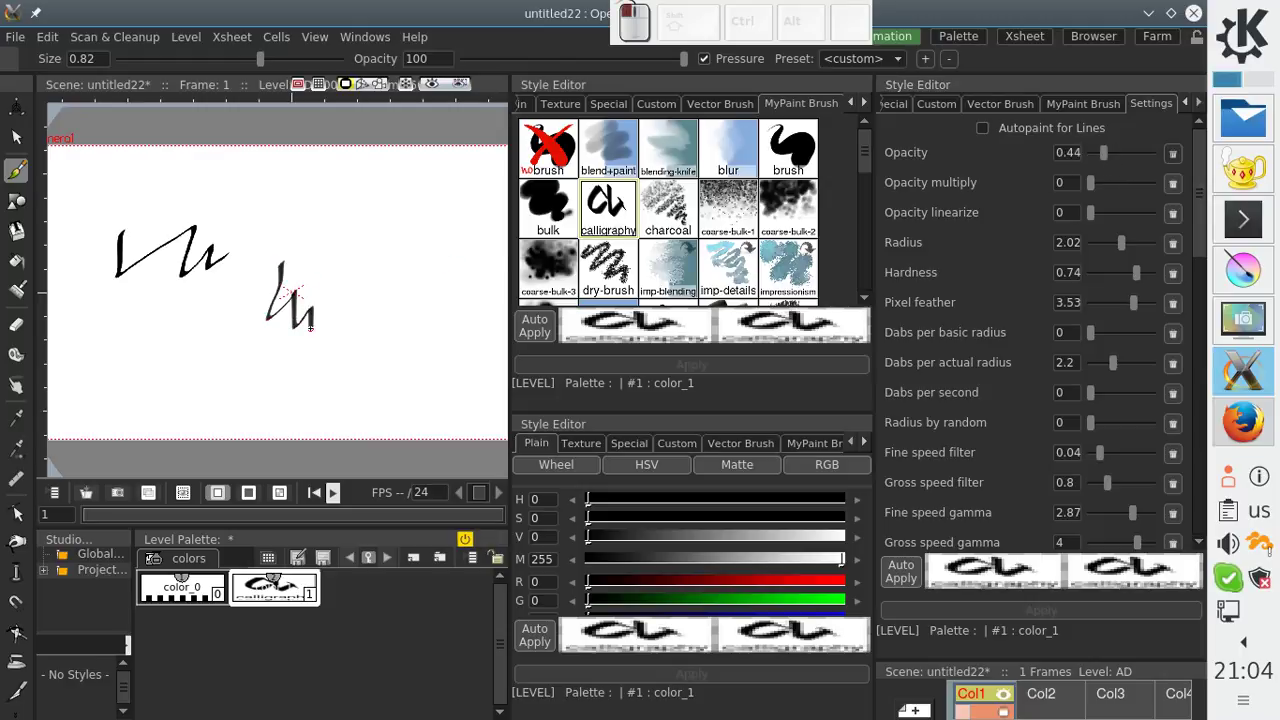
{"action": "left_click", "coordinate": [1106, 165]}
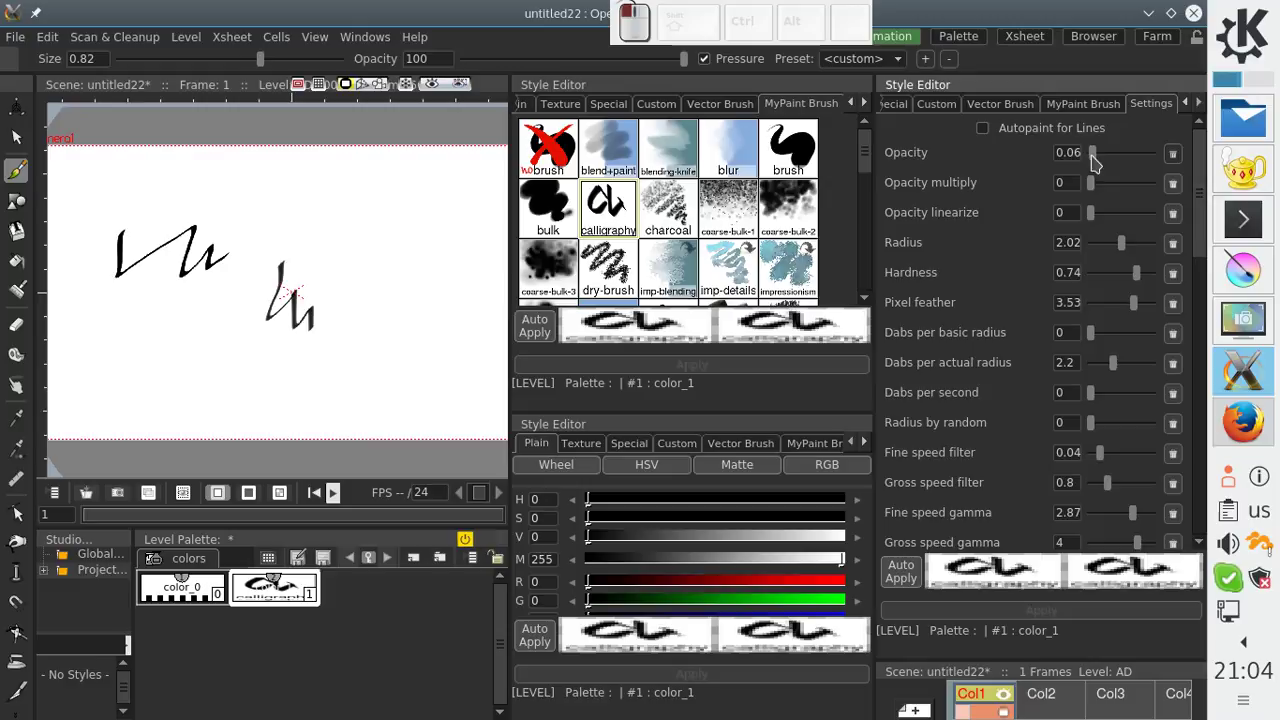
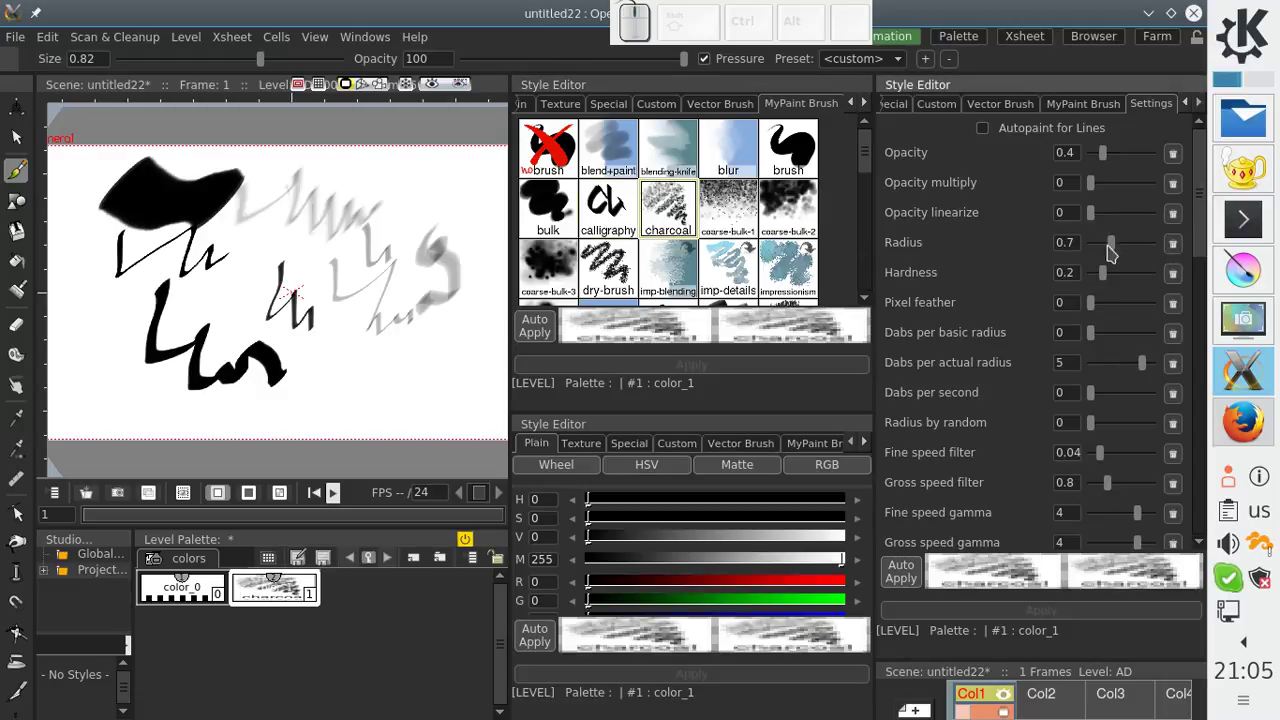
Step: Recolour the calligraphy style red, paint red marks, and add a new red color_2 style
{"action": "left_click", "coordinate": [610, 206]}
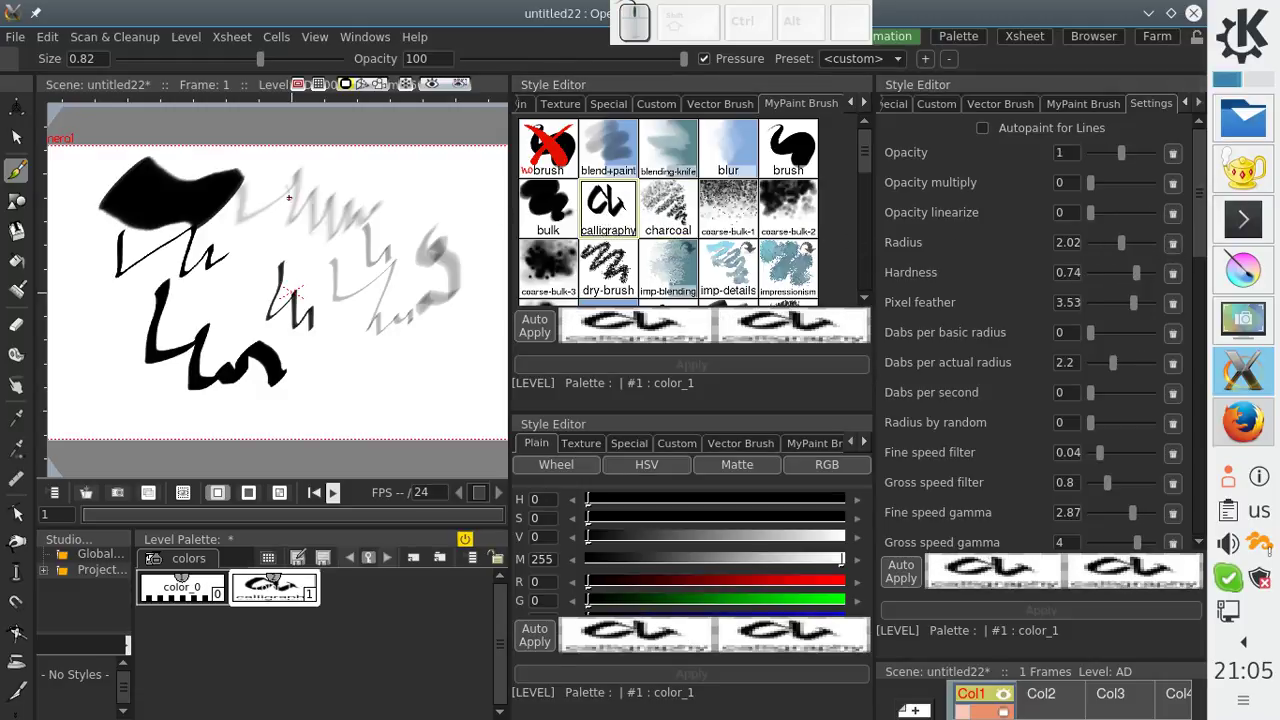
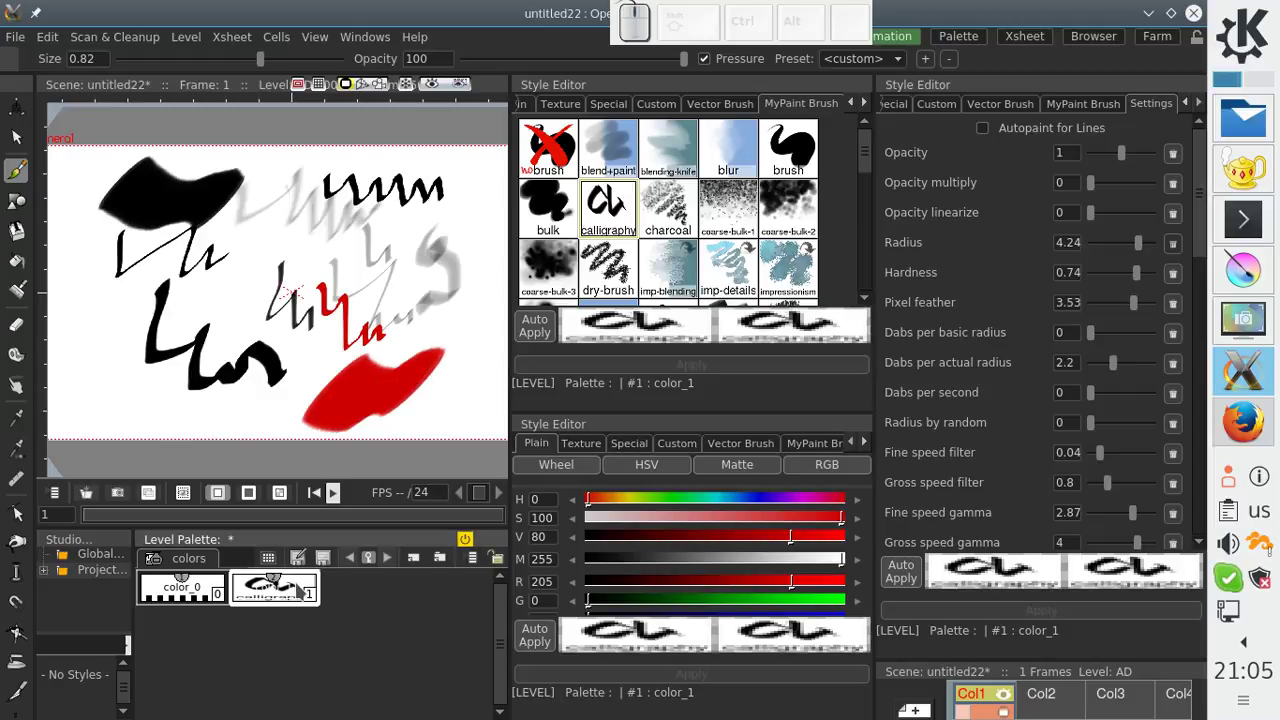
{"action": "right_click", "coordinate": [349, 599]}
Step: Make color_2 a green charcoal brush and draw dotted green lines
{"action": "left_click", "coordinate": [386, 553]}
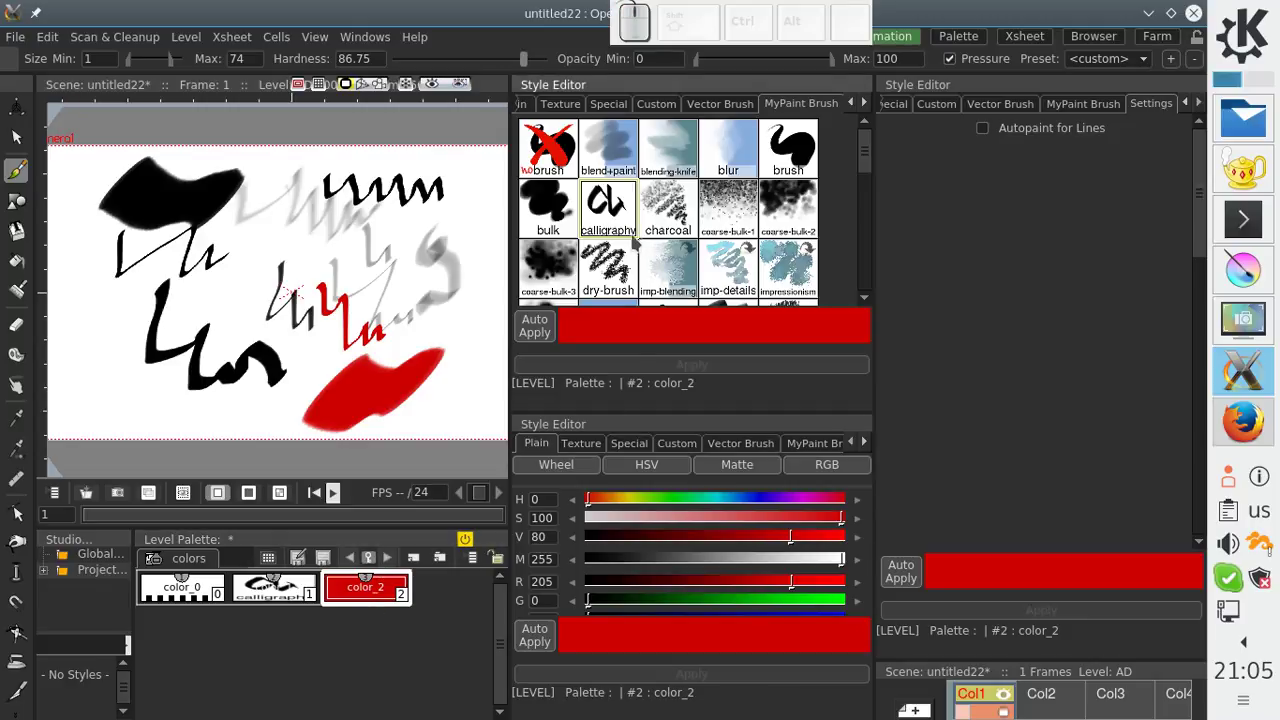
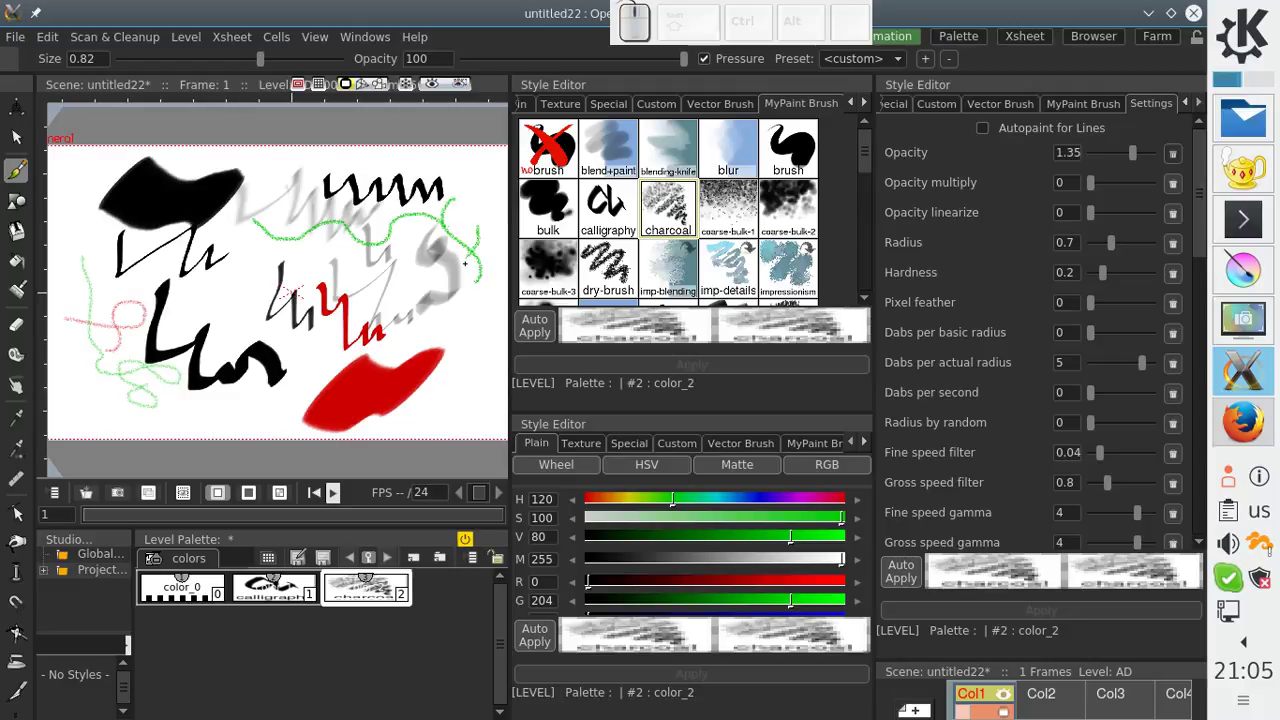
Step: Paint red and green marks and add a third style with the knife brush
{"action": "left_click", "coordinate": [281, 582]}
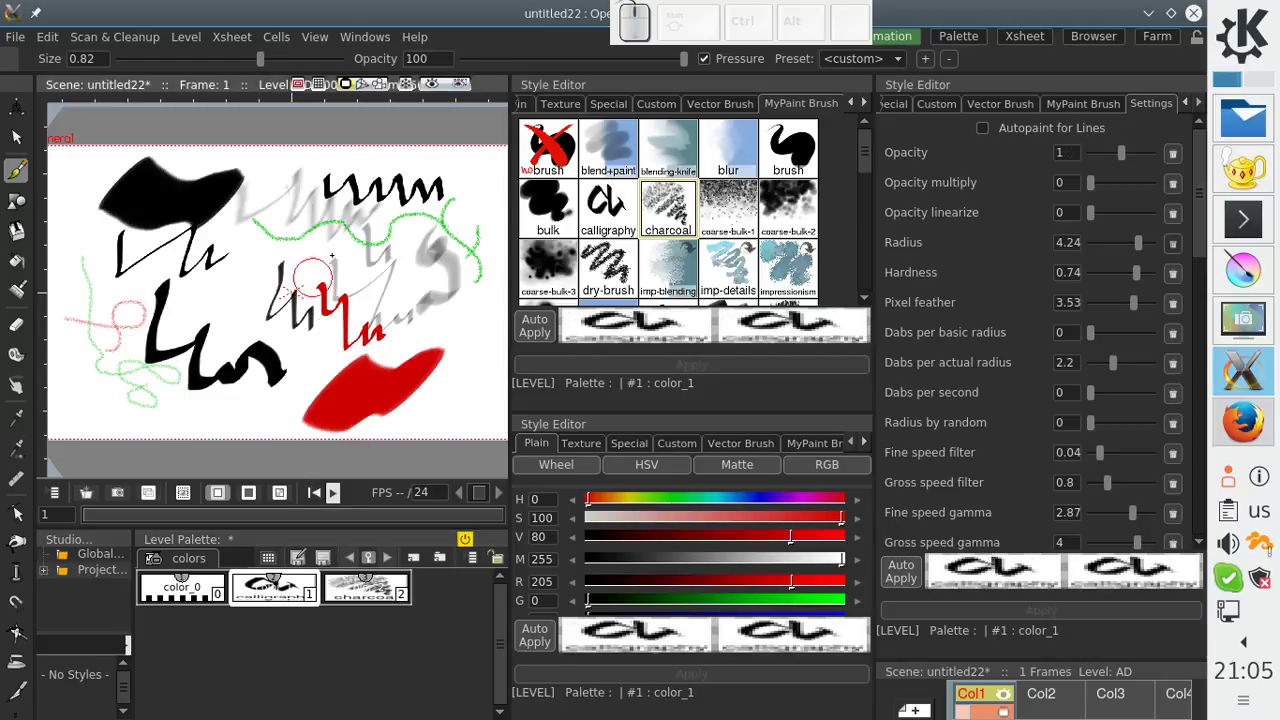
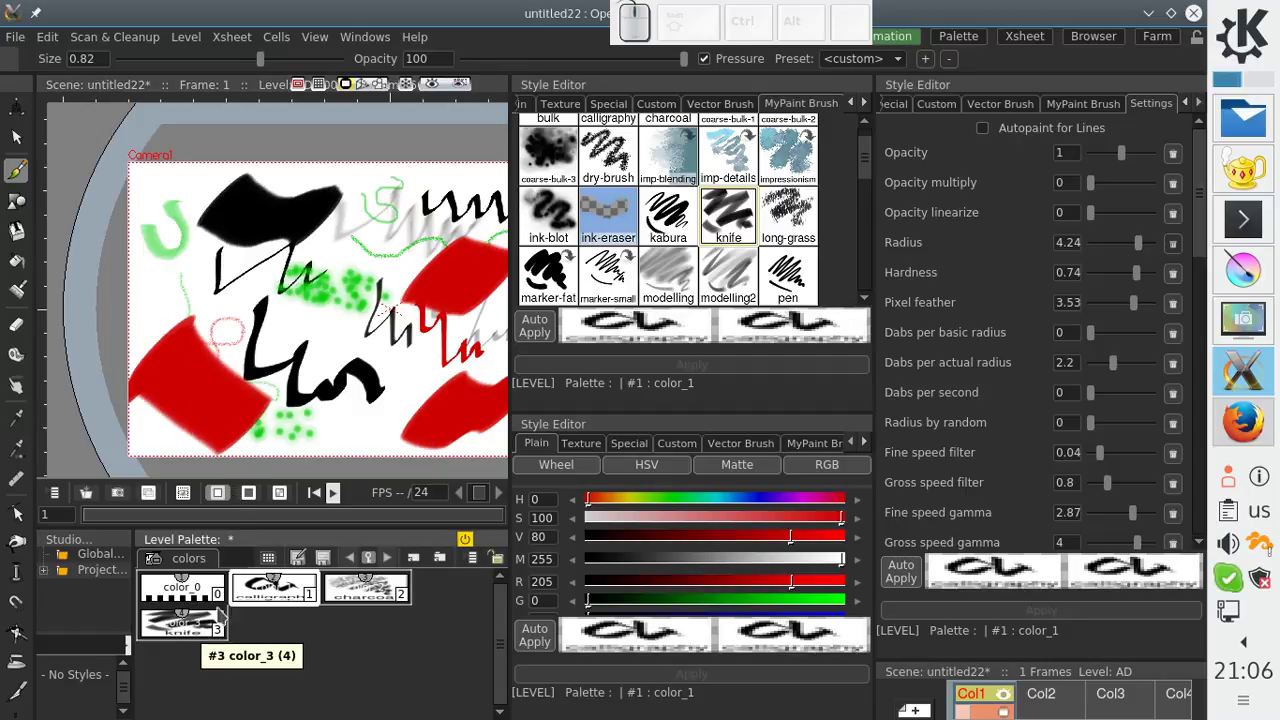
Step: Paint a red calligraphy ribbon with the color_1 style
{"action": "scroll", "scroll_direction": "up", "scroll_amount": 3}
{"action": "left_click", "coordinate": [207, 330]}
{"action": "left_click", "coordinate": [207, 330]}
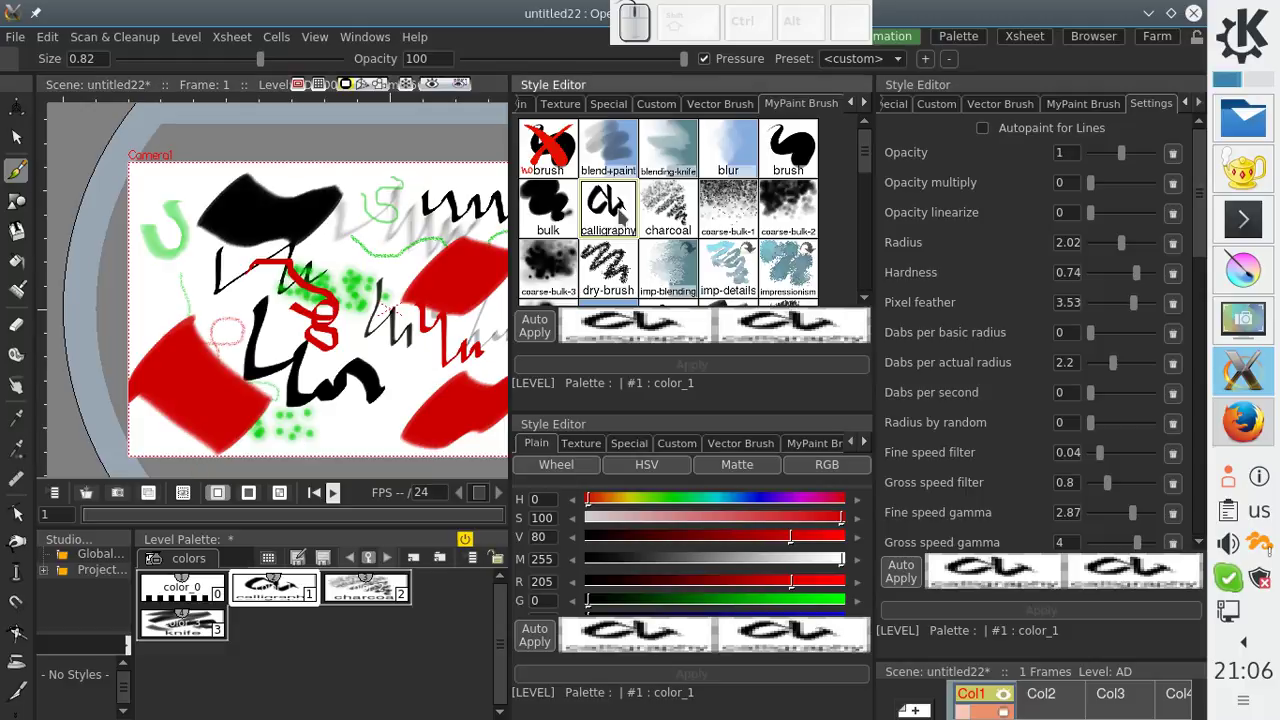
Step: Dab green charcoal speckles over the black blob with color_2
{"action": "left_click", "coordinate": [215, 340]}
{"action": "left_click", "coordinate": [215, 340]}
{"action": "left_click", "coordinate": [215, 340]}
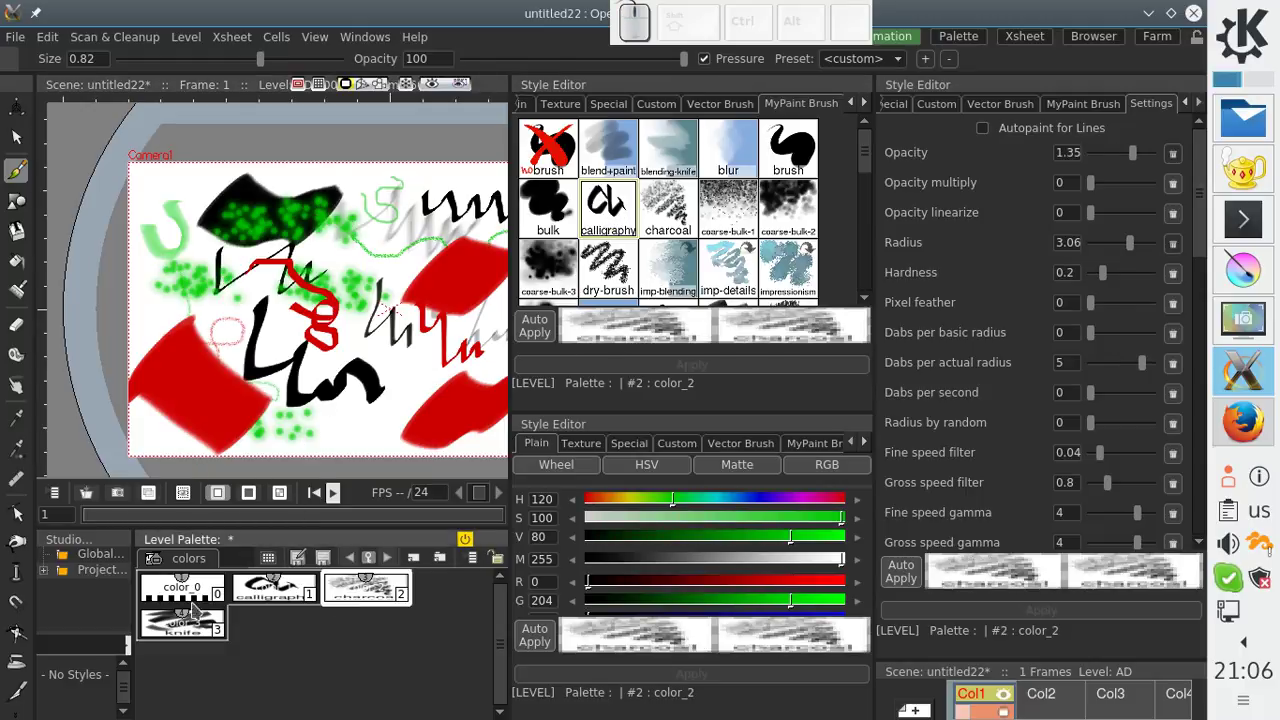
Step: Draw a thin green line on the right with the knife style
{"action": "left_click", "coordinate": [215, 340]}
{"action": "left_click_drag", "start_coordinate": [216, 342], "coordinate": [164, 270]}
{"action": "left_click", "coordinate": [164, 270]}
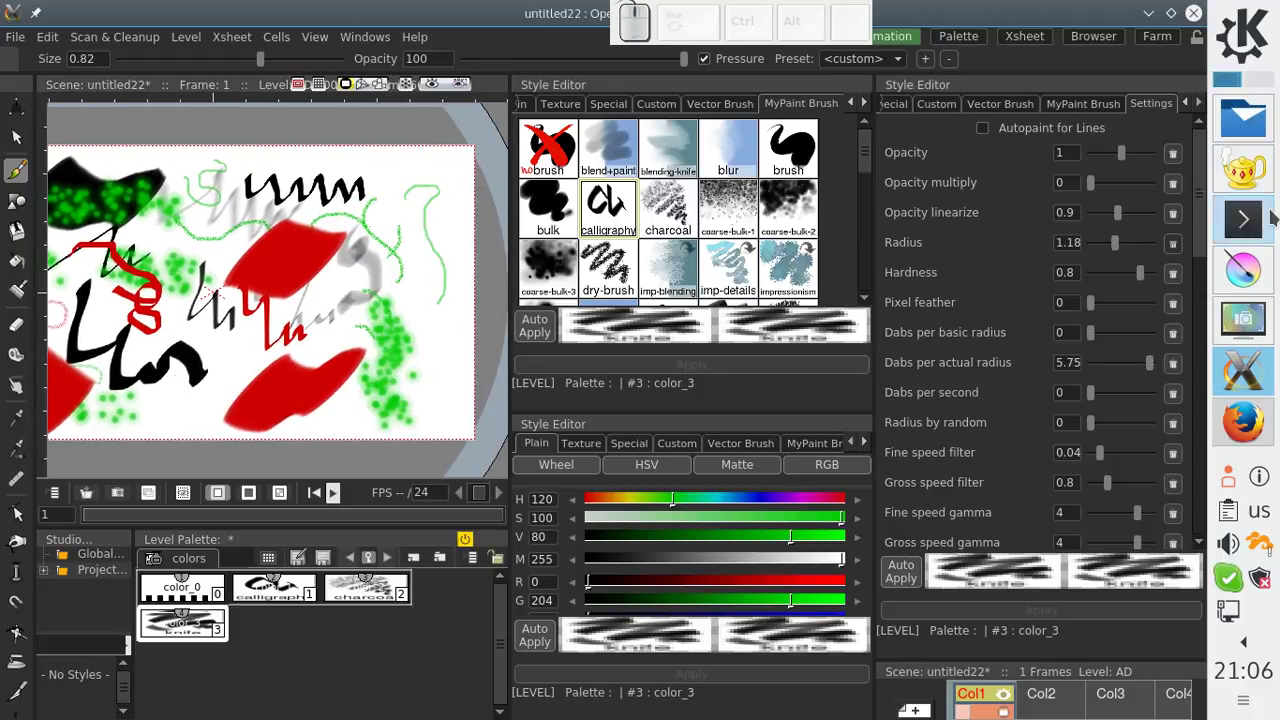